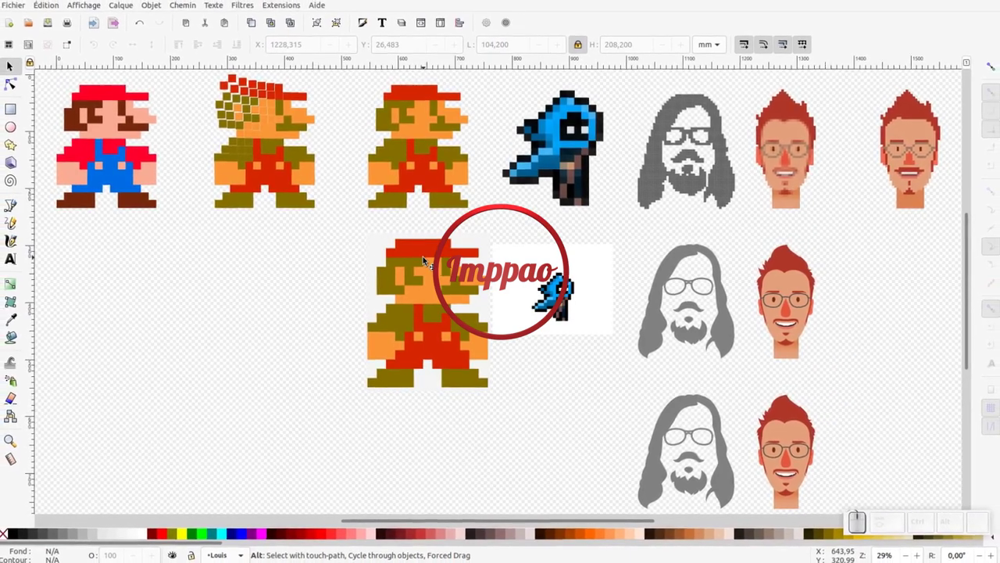
# - Inspect the tiled-clone Mario example in outline view, zooming in on the face portraits
pyautogui.moveTo(104, 119); pyautogui.dragTo(89, 127)
pyautogui.click(89, 127)
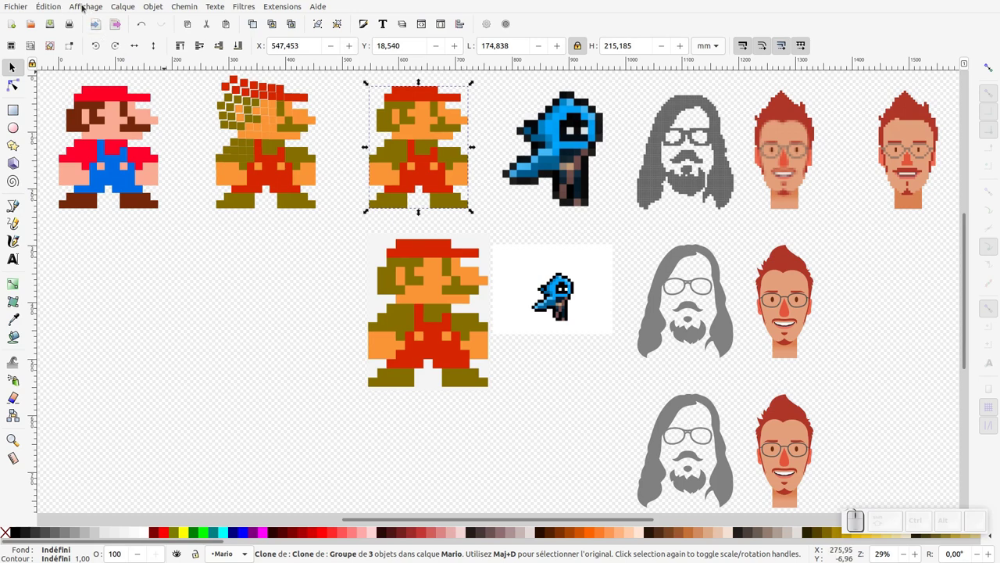
pyautogui.click(90, 127)
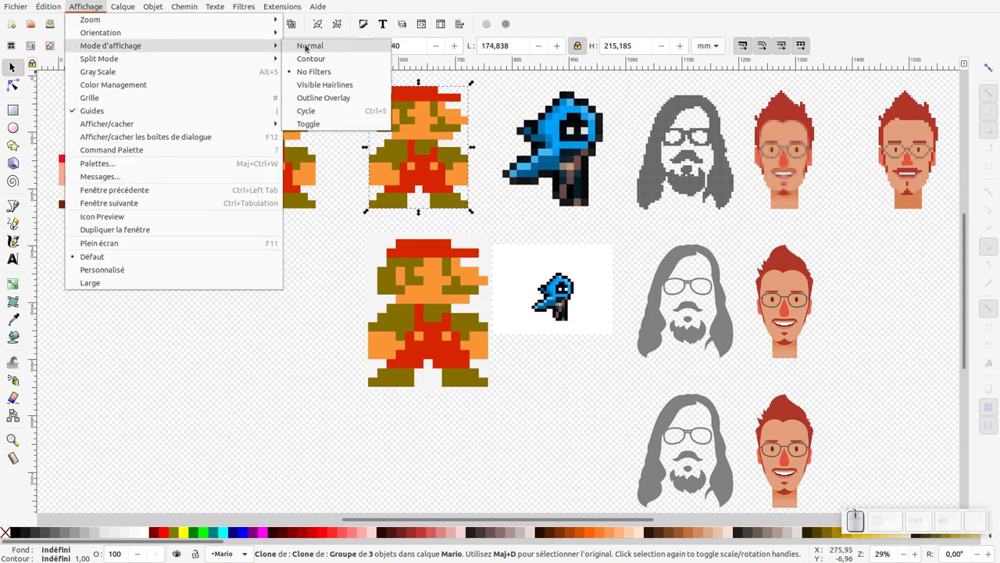
pyautogui.click(64, 158)
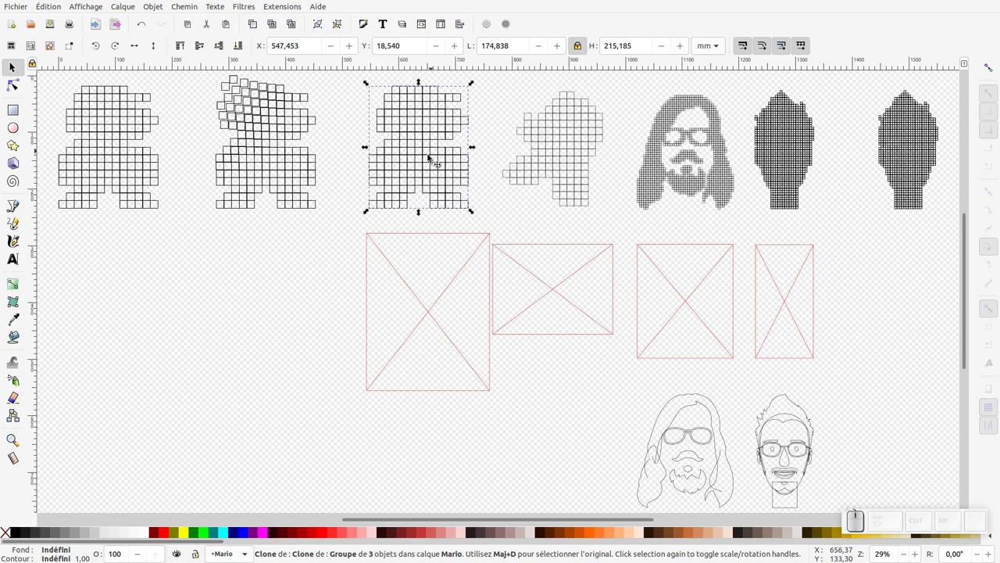
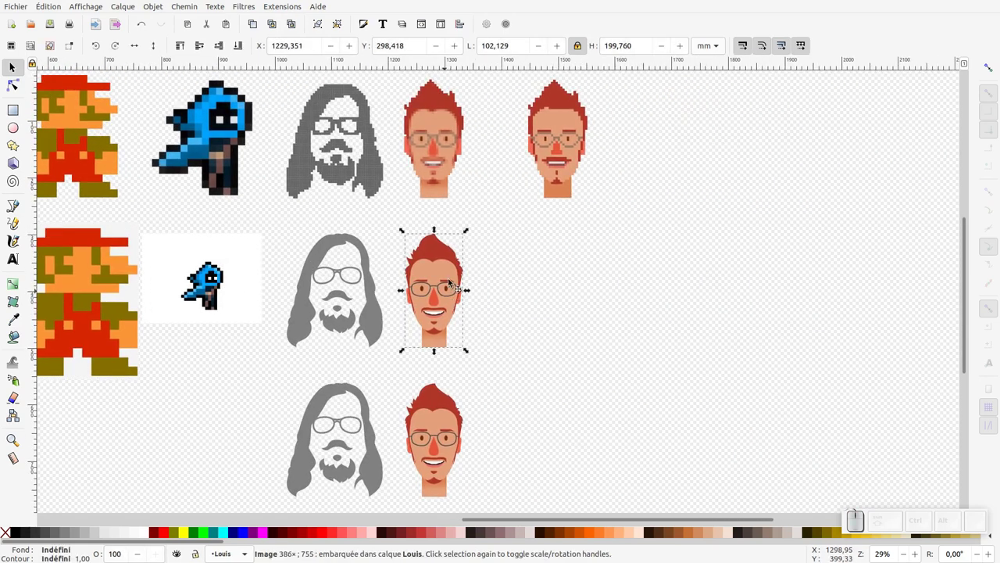
pyautogui.click(444, 162)
pyautogui.middleClick(447, 156)
pyautogui.middleClick(447, 157)
pyautogui.click(646, 235)
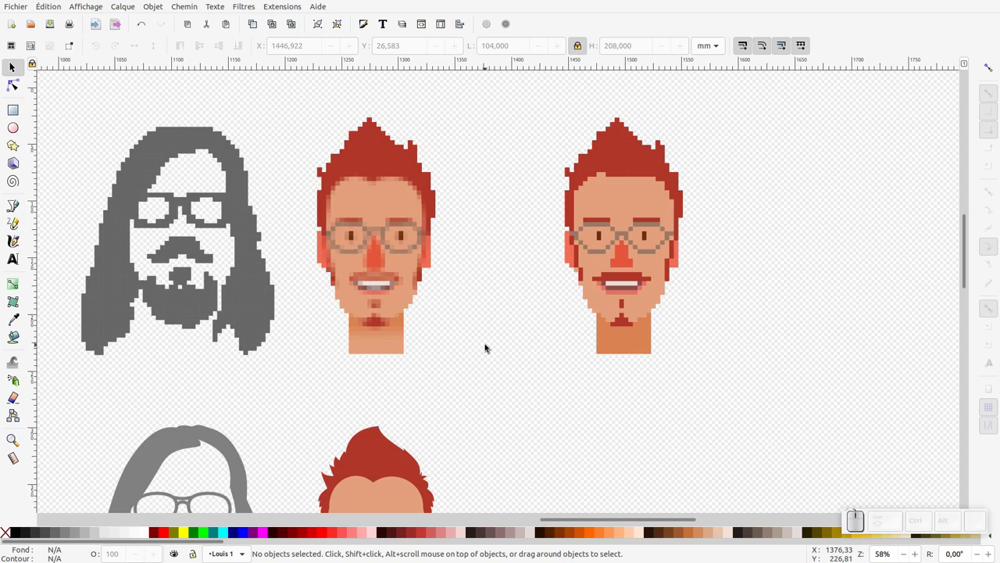
# - Start a new blank document with the default interface layout
pyautogui.click(24, 5)
pyautogui.click(26, 17)
pyautogui.click(88, 38)
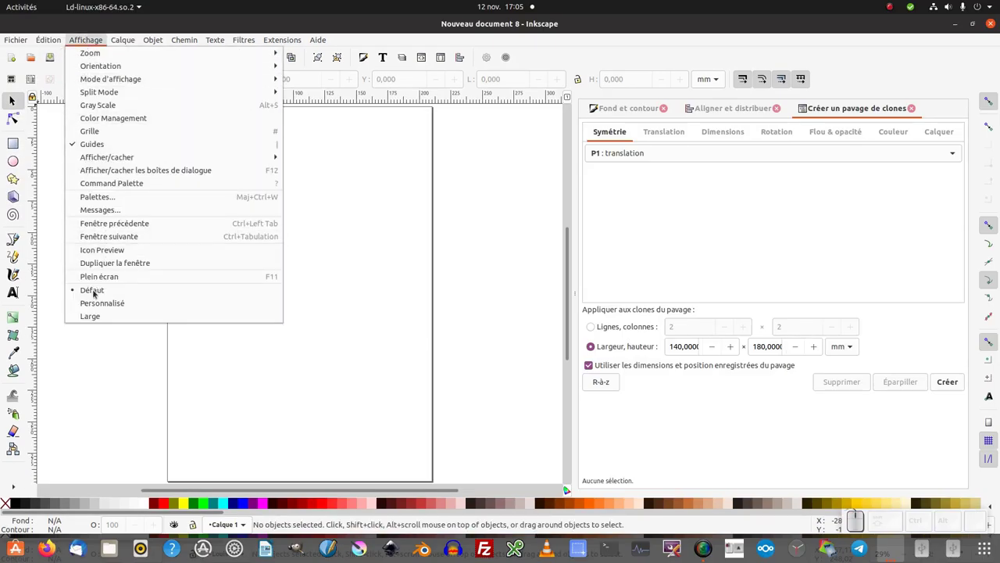
pyautogui.click(103, 278)
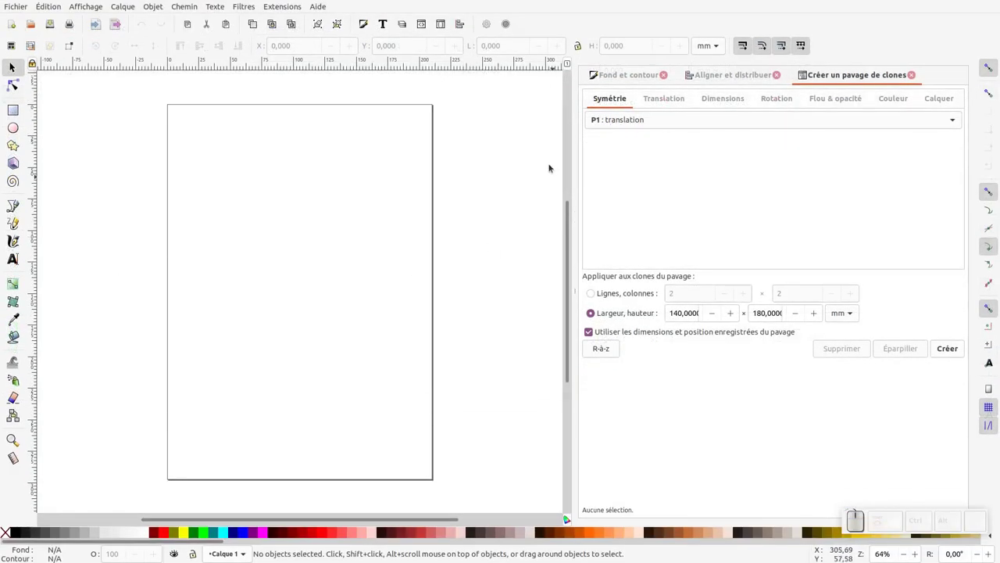
# - Import the Mario pixel-art reference PNG from the Desktop and move it onto the page
pyautogui.click(664, 76)
pyautogui.click(668, 78)
pyautogui.moveTo(18, 9); pyautogui.dragTo(22, 118)
pyautogui.click(43, 149)
pyautogui.click(296, 138)
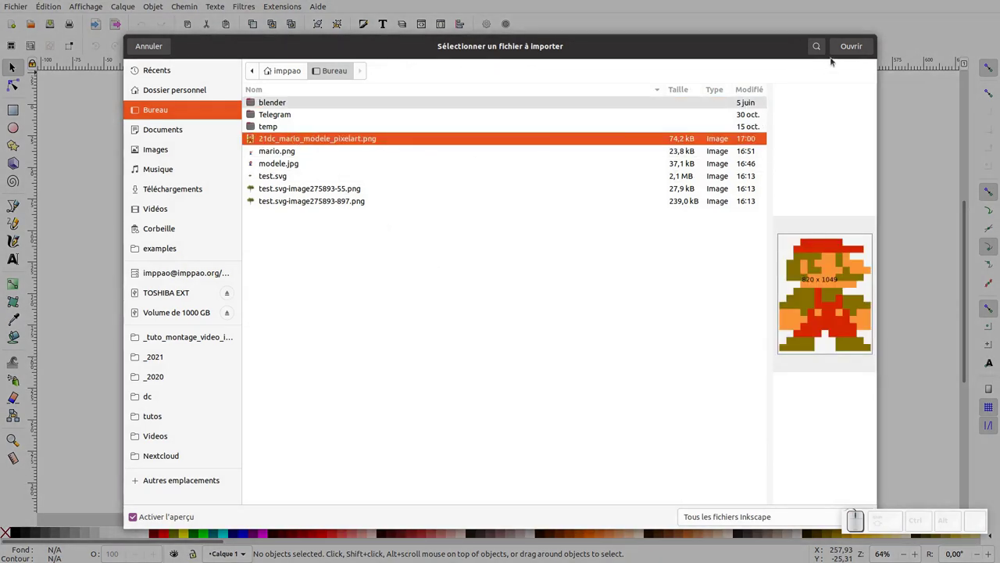
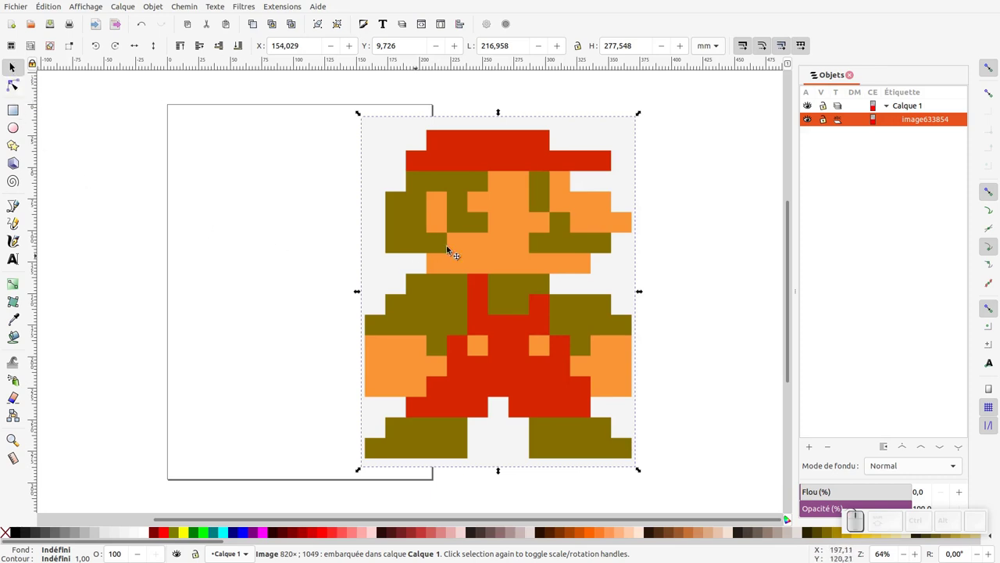
pyautogui.moveTo(504, 224); pyautogui.dragTo(382, 264)
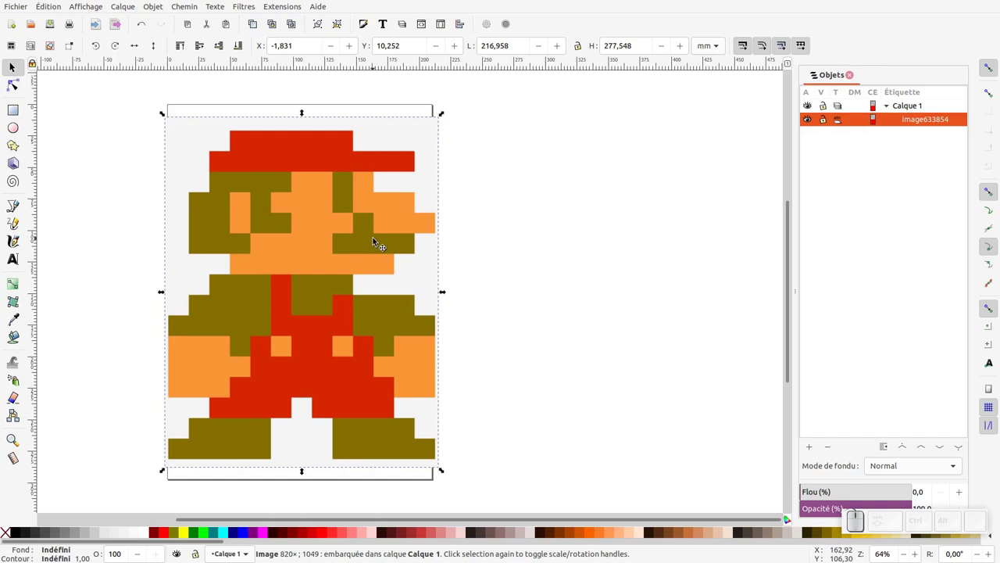
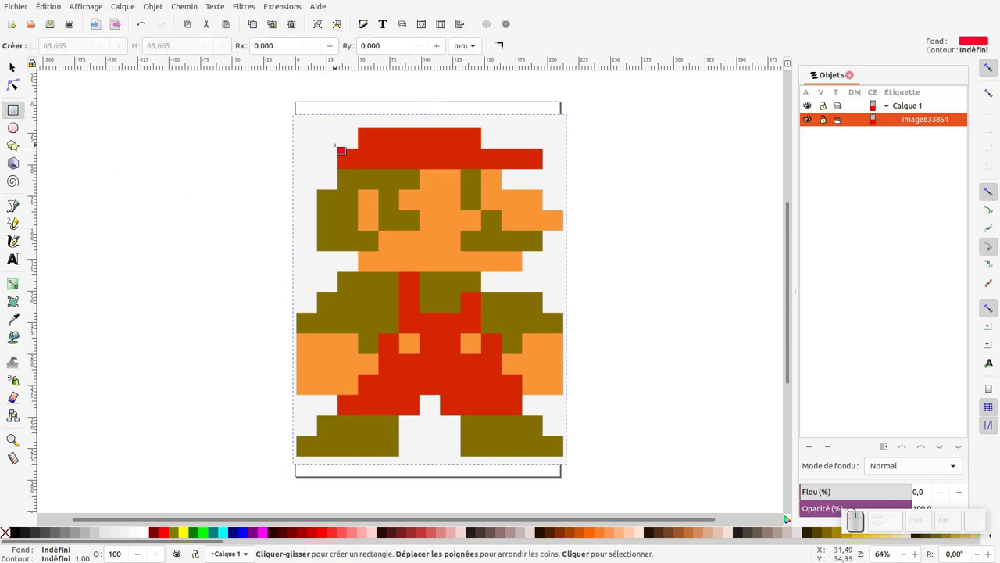
# - Zoom in to check the size of one Mario pixel, then back out to the whole image
pyautogui.press('KP_Add')
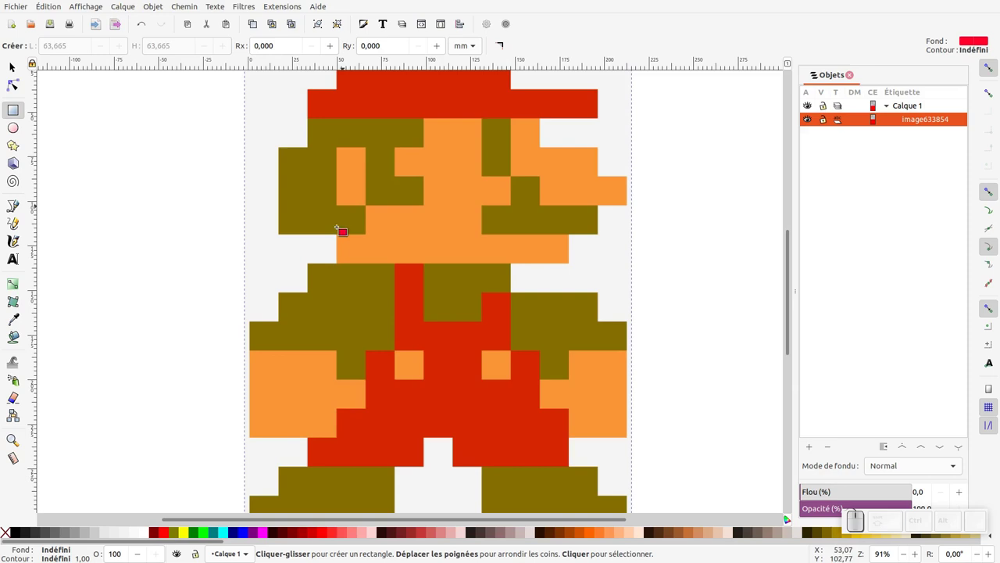
pyautogui.press('KP_Subtract')
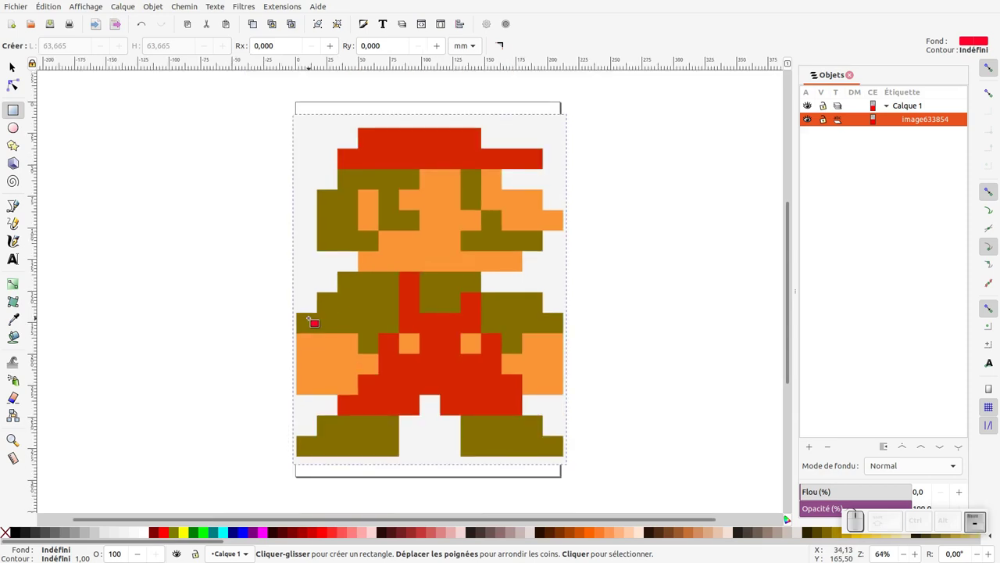
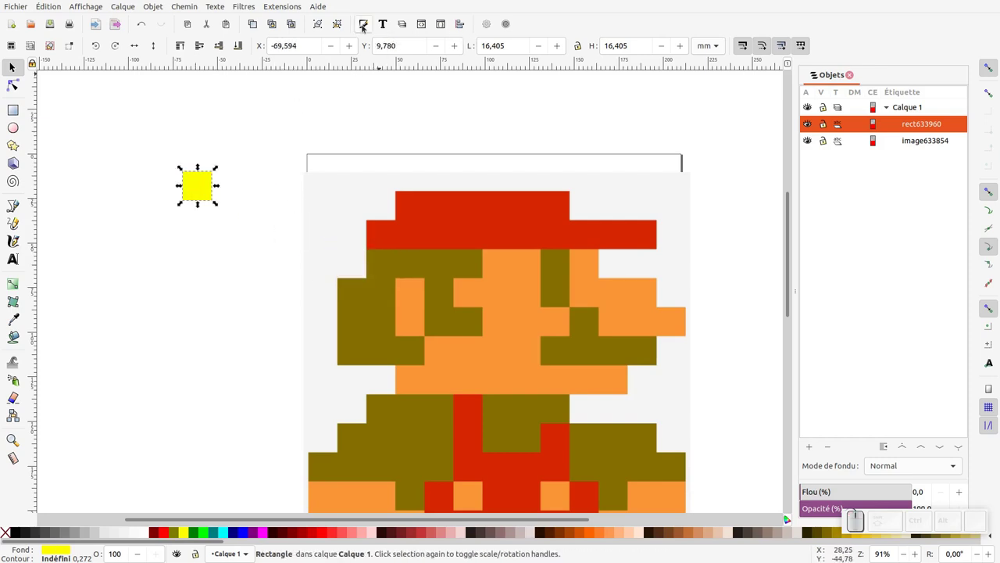
# - Unset the small square's fill in Fond et contour and switch the stroke width unit to px
pyautogui.click(365, 28)
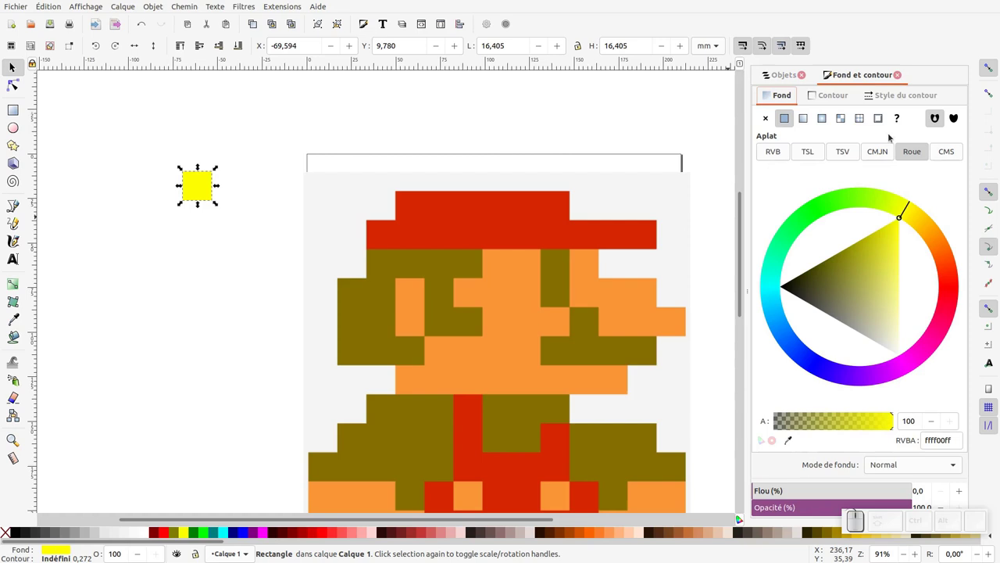
pyautogui.click(901, 120)
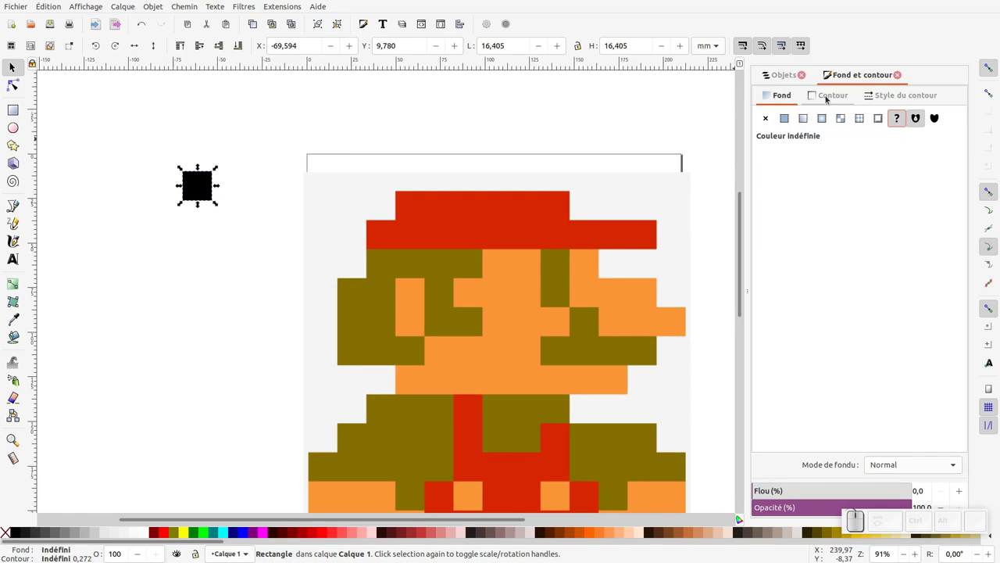
pyautogui.click(830, 97)
pyautogui.click(897, 120)
pyautogui.click(916, 118)
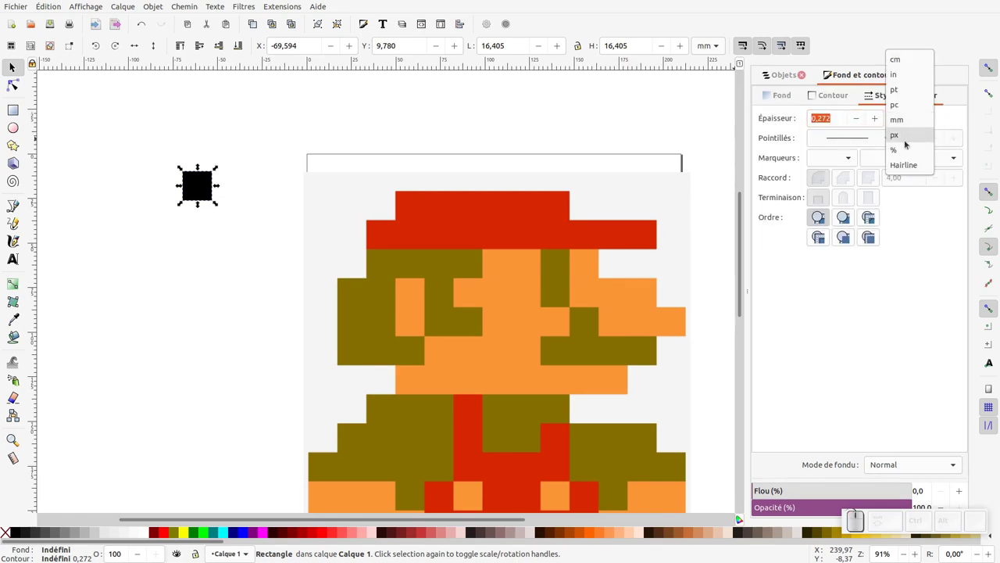
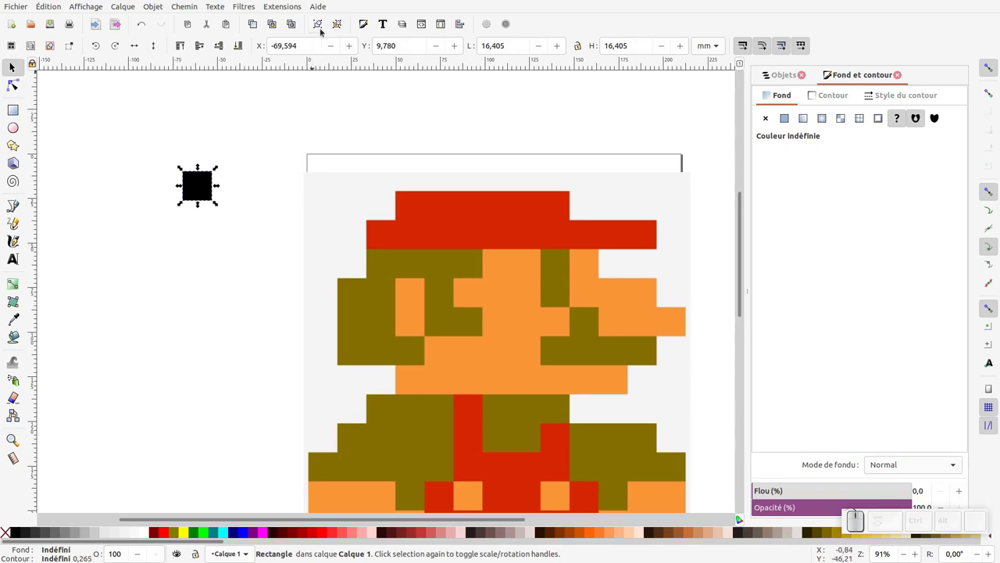
# - Group the square, clone it, and rename the Objects entries 'clone' and 'groupe carré'
pyautogui.click(323, 28)
pyautogui.click(274, 26)
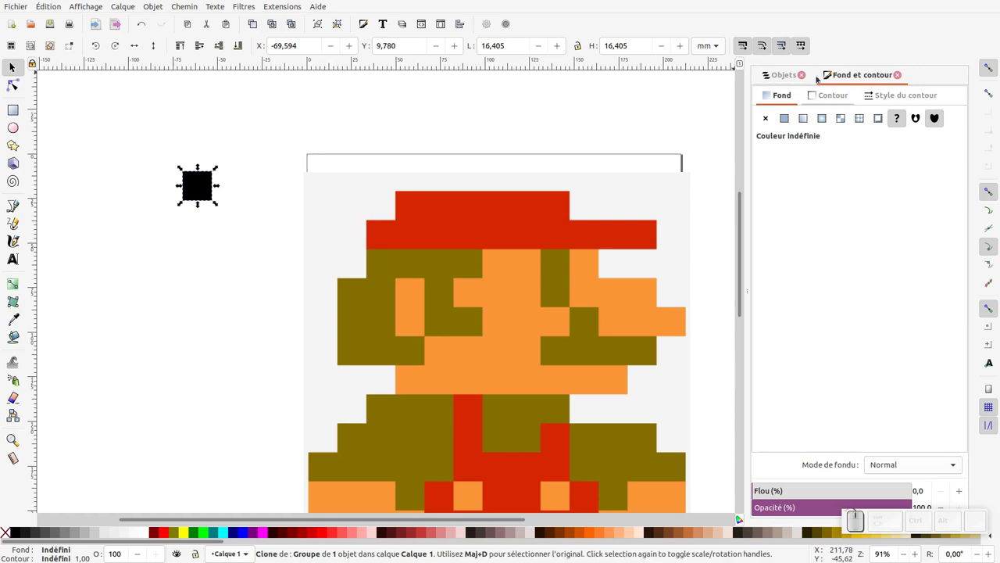
pyautogui.click(781, 77)
pyautogui.click(798, 150)
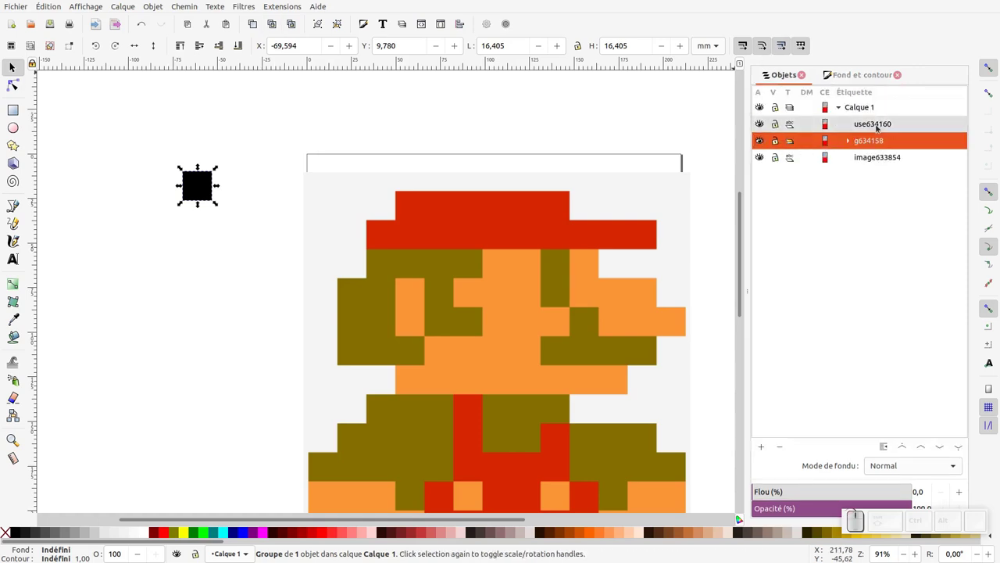
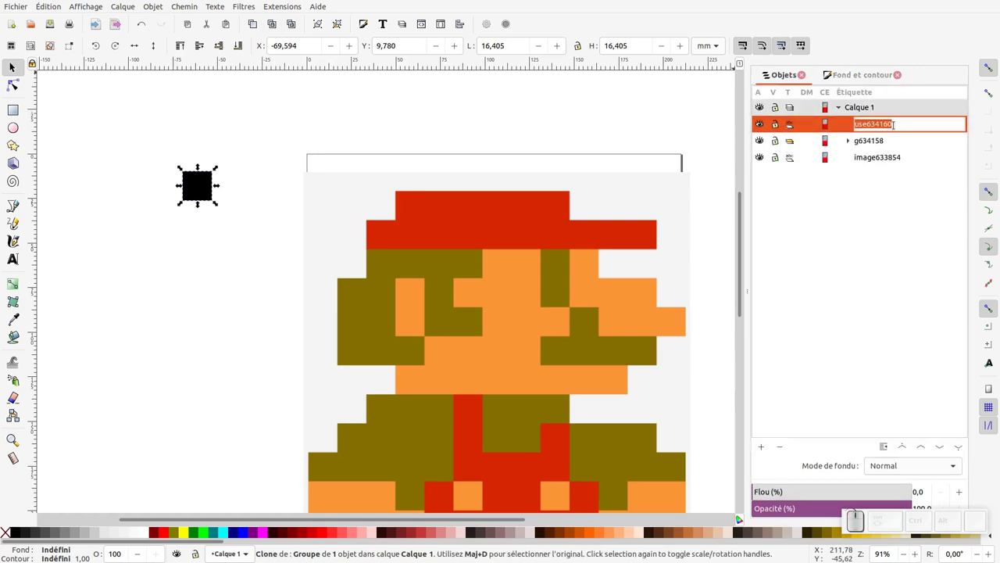
pyautogui.press('Return')
pyautogui.click(873, 143)
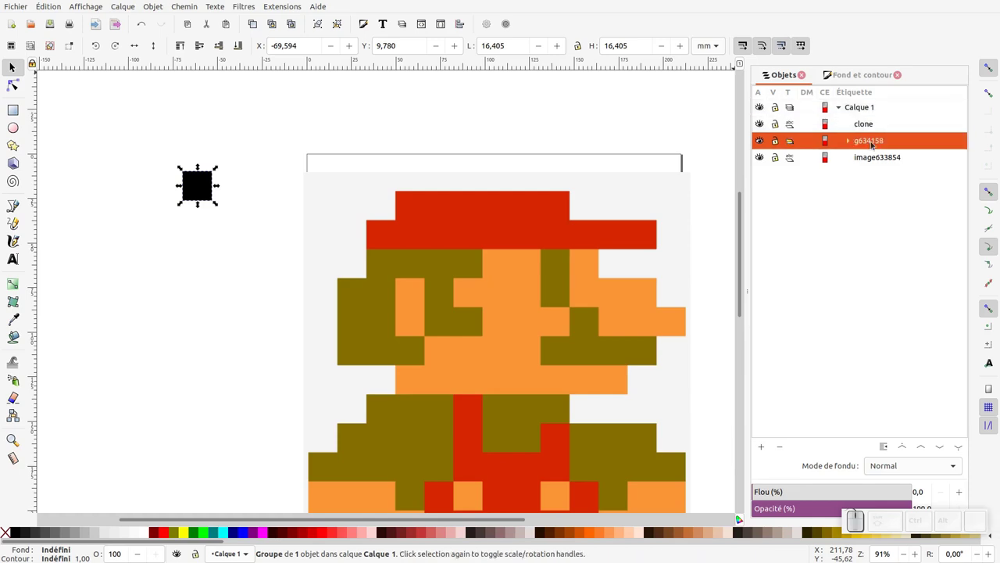
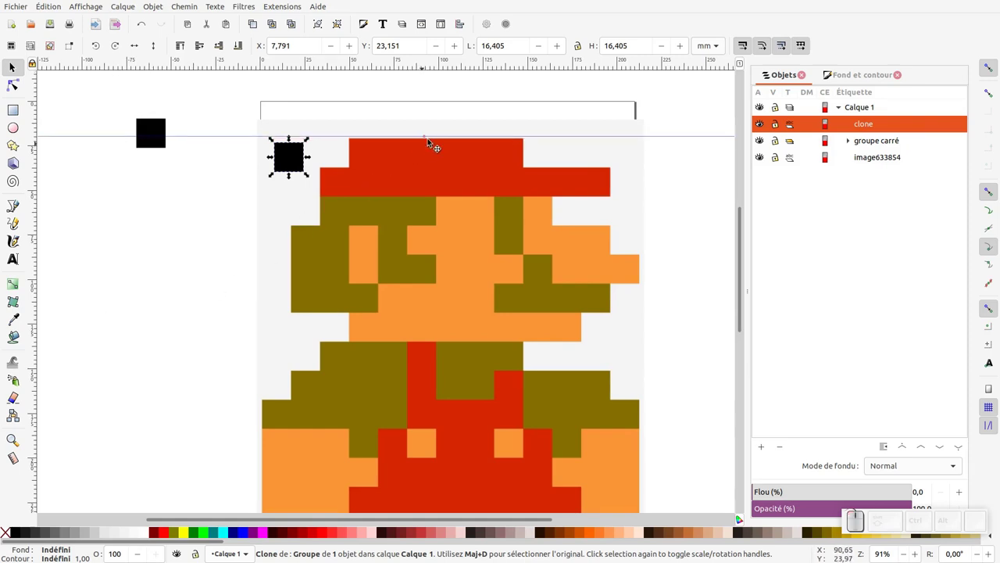
# - Place a vertical guide on the image's left edge and bring up the Édition > Cloner options
pyautogui.moveTo(33, 244); pyautogui.dragTo(274, 489)
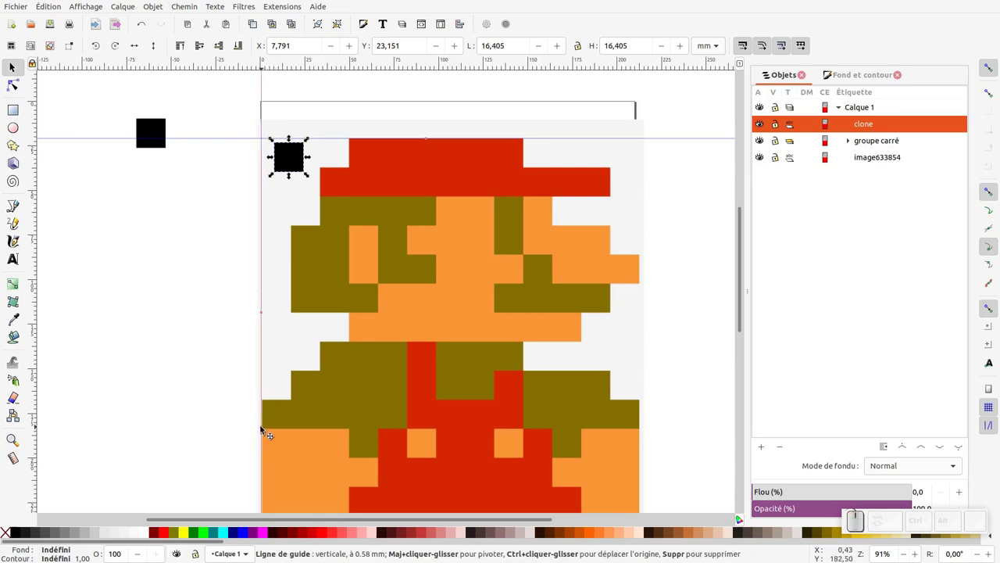
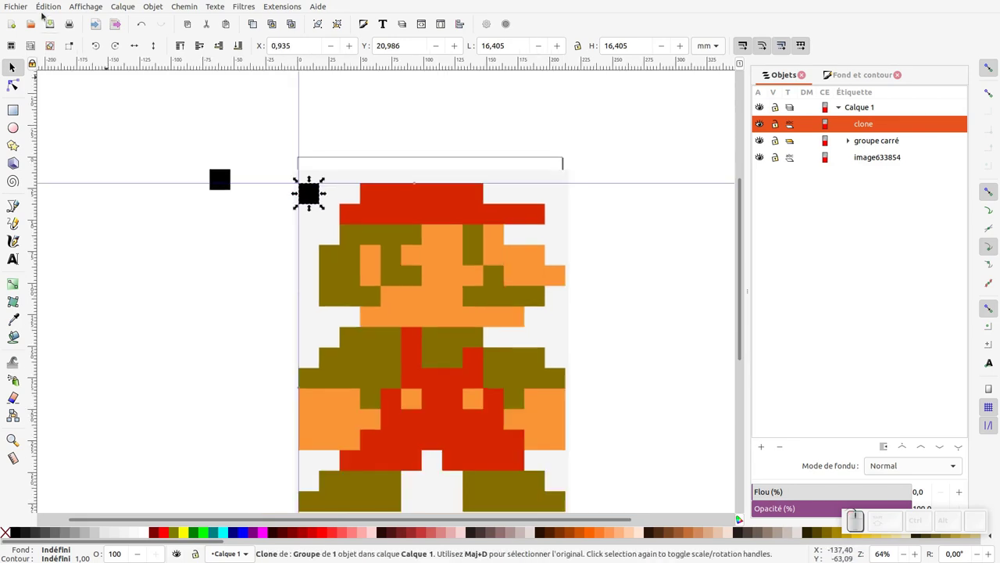
pyautogui.moveTo(48, 5); pyautogui.dragTo(90, 254)
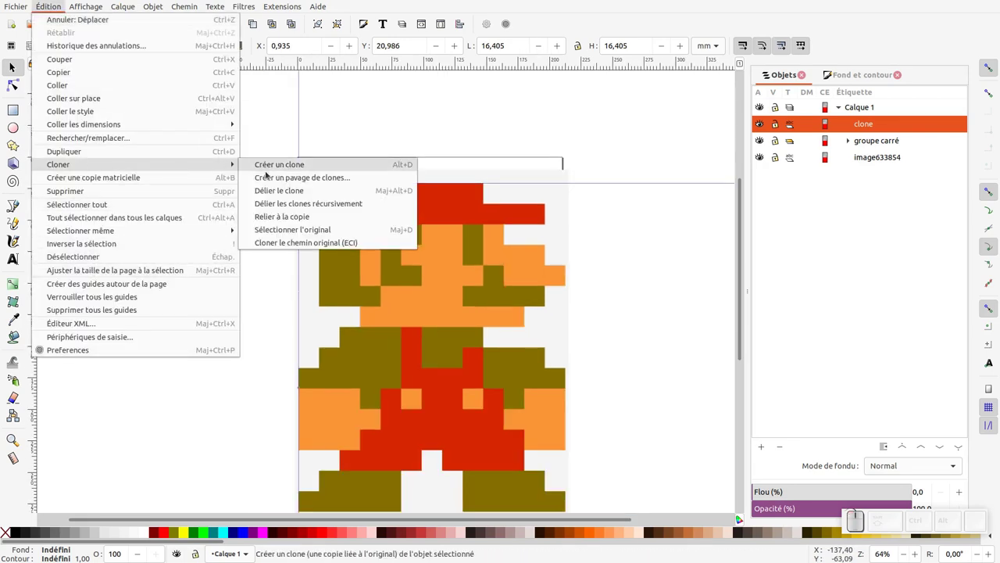
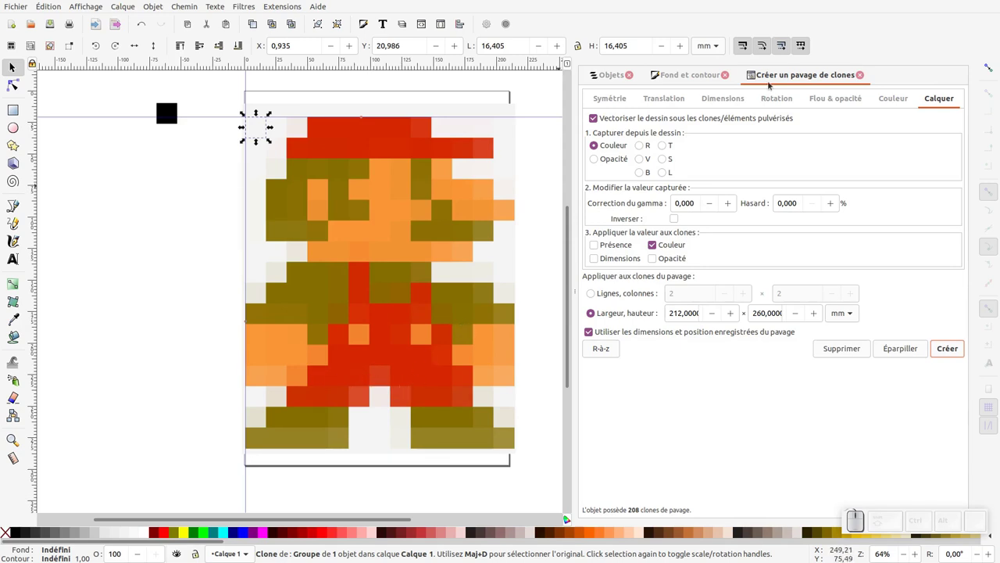
# - Close the tiled clones dialog and browse the Objets list of generated clone tiles
pyautogui.click(790, 82)
pyautogui.click(691, 77)
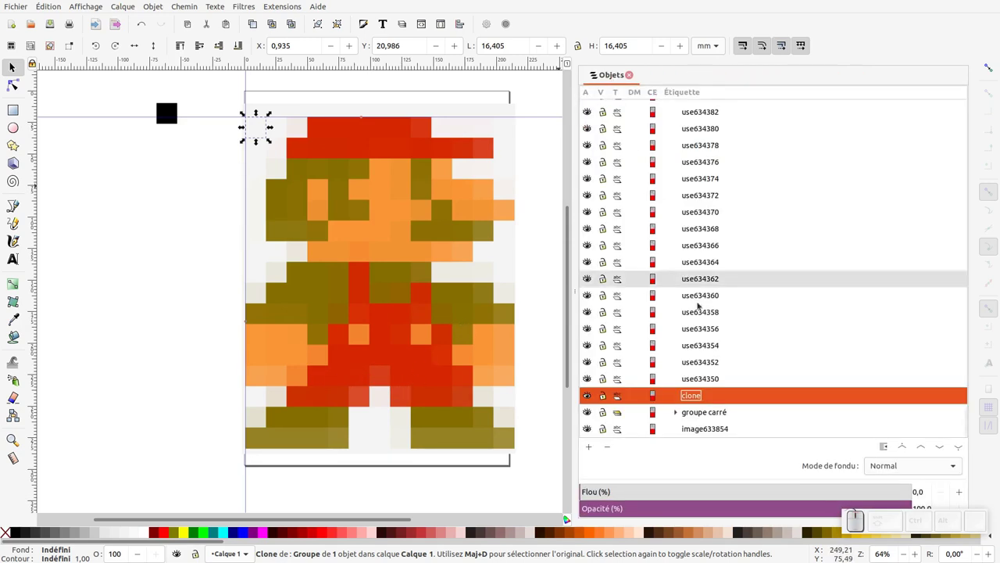
pyautogui.scroll(3)
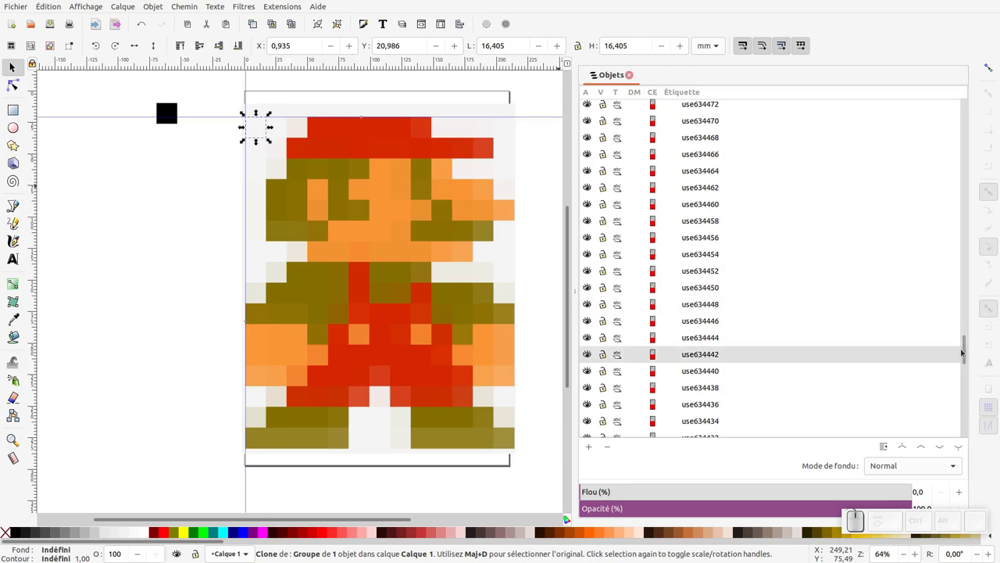
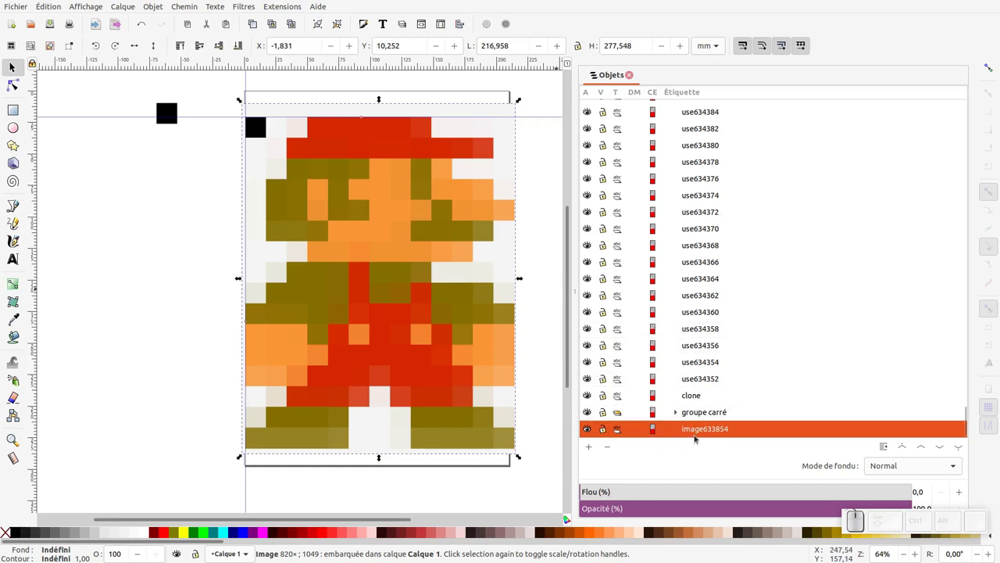
# - Delete the embedded reference image image633854, leaving only the coloured clone tiles
pyautogui.click(612, 449)
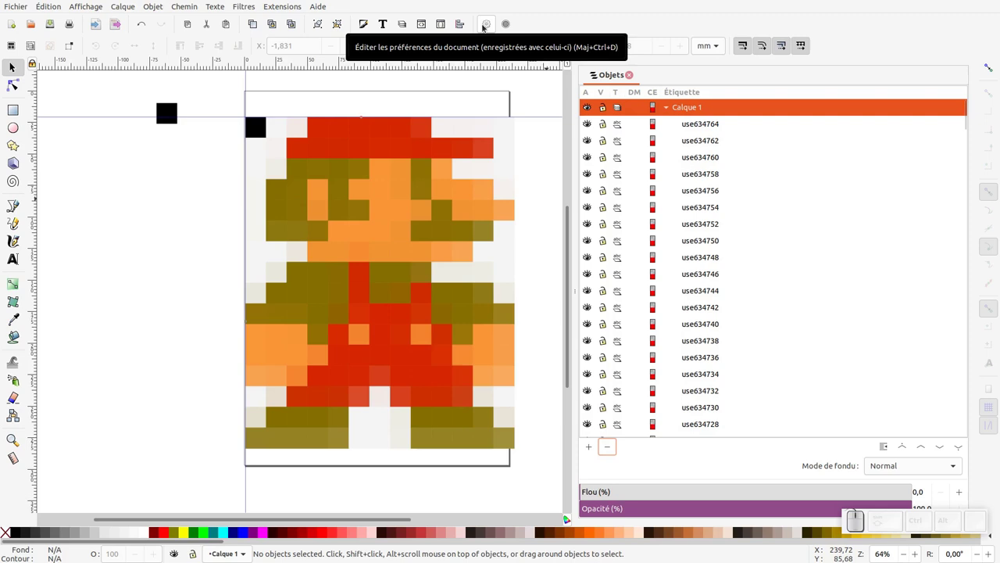
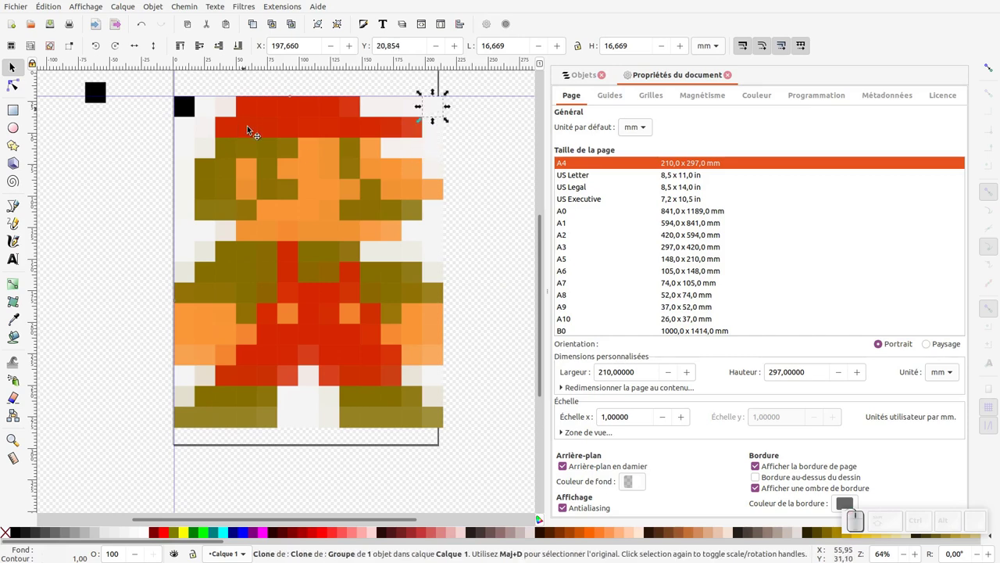
# - Select the pale background tiles around Mario and delete them, leaving a transparent backdrop
pyautogui.click(50, 6)
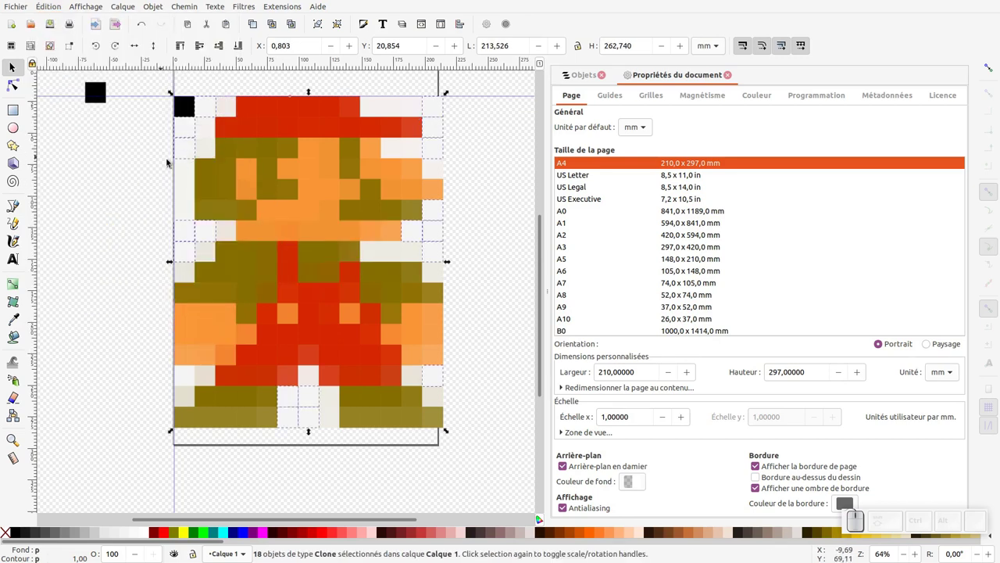
pyautogui.press('Delete')
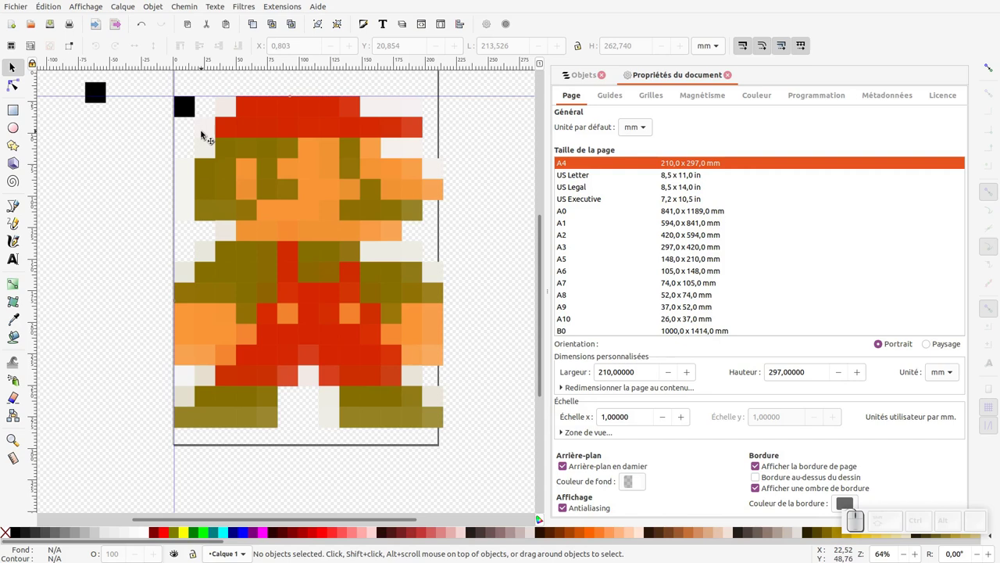
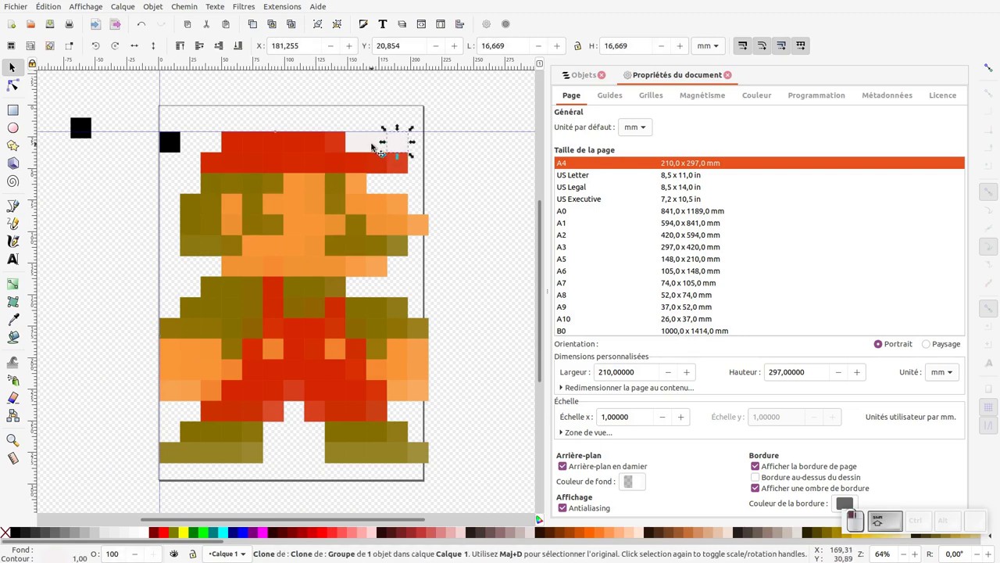
pyautogui.click(361, 150)
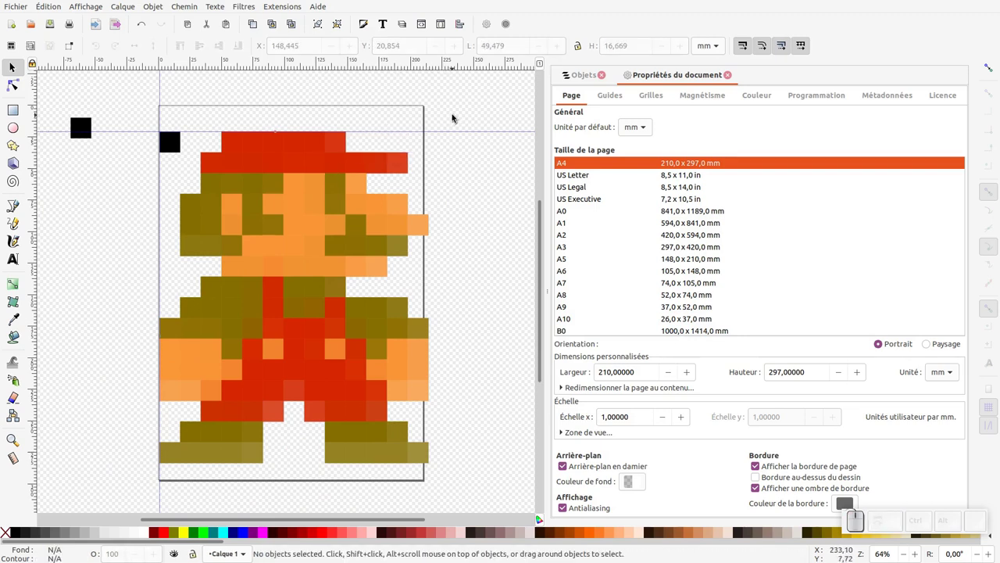
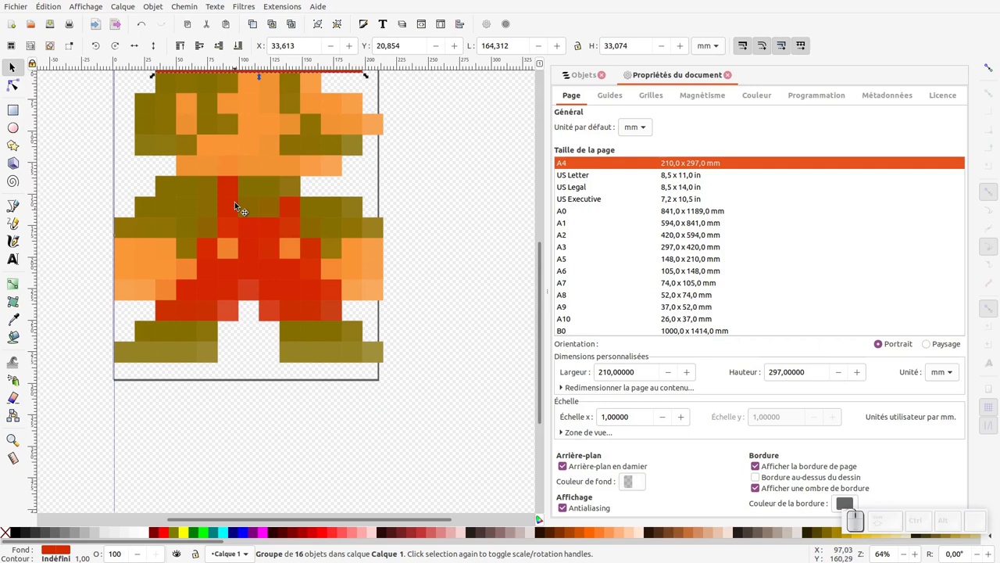
# - Select the sixteen red hat tiles gathered into one group
pyautogui.click(270, 268)
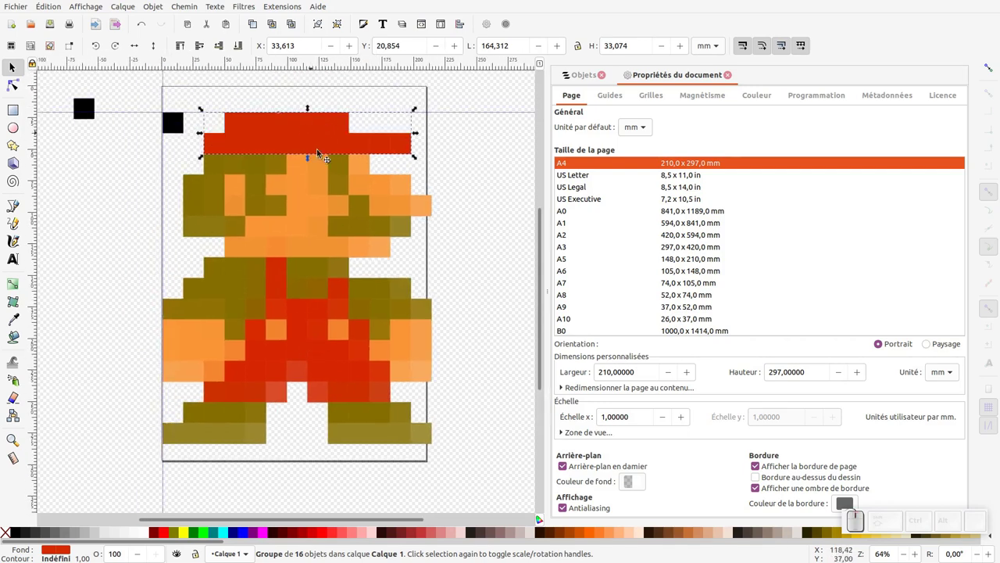
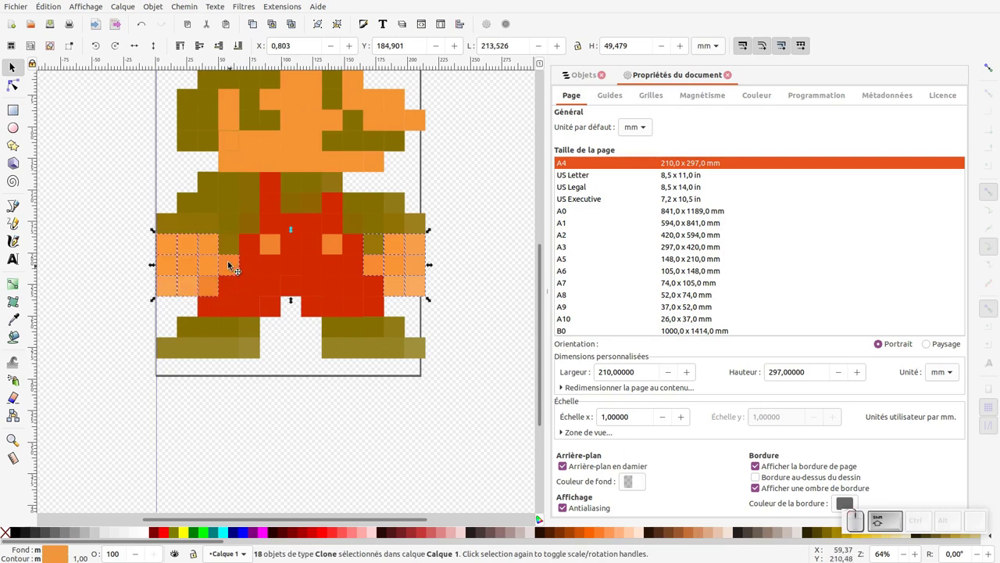
# - Add the orange hand tiles, then select all 44 olive tiles by same fill colour and group them (Ctrl+G)
pyautogui.click(324, 259)
pyautogui.moveTo(341, 252); pyautogui.dragTo(371, 268)
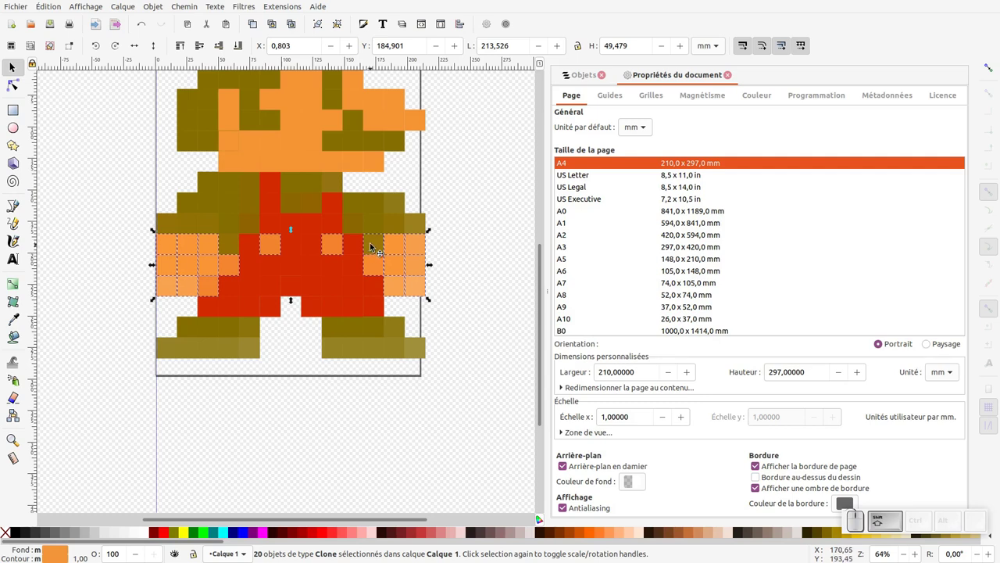
pyautogui.click(376, 245)
pyautogui.click(377, 243)
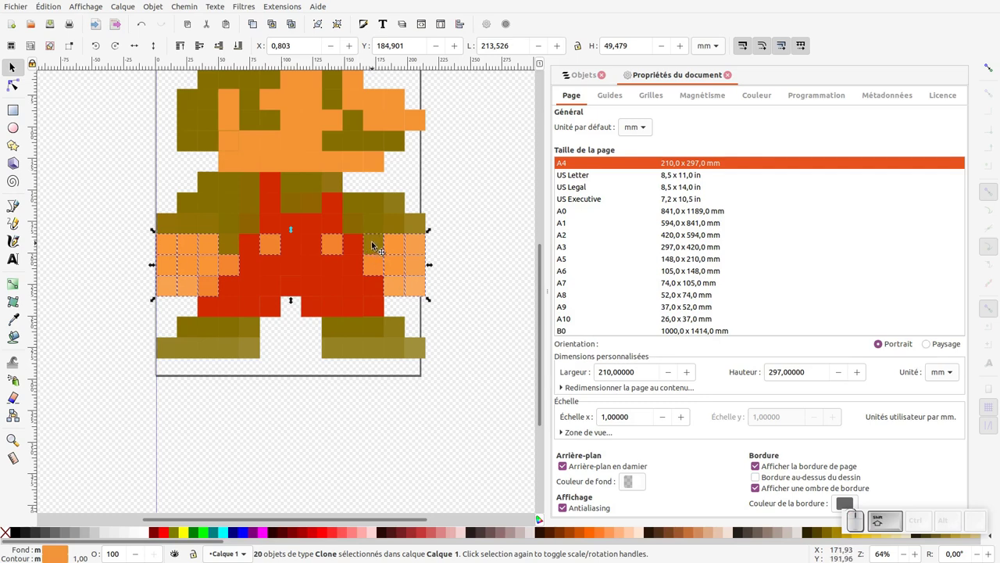
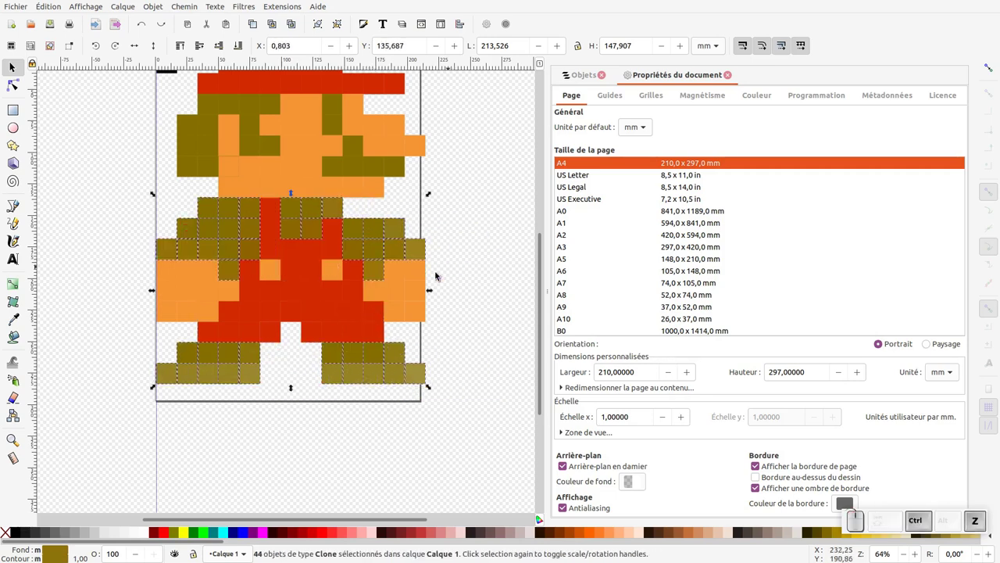
pyautogui.press('ctrl+g')
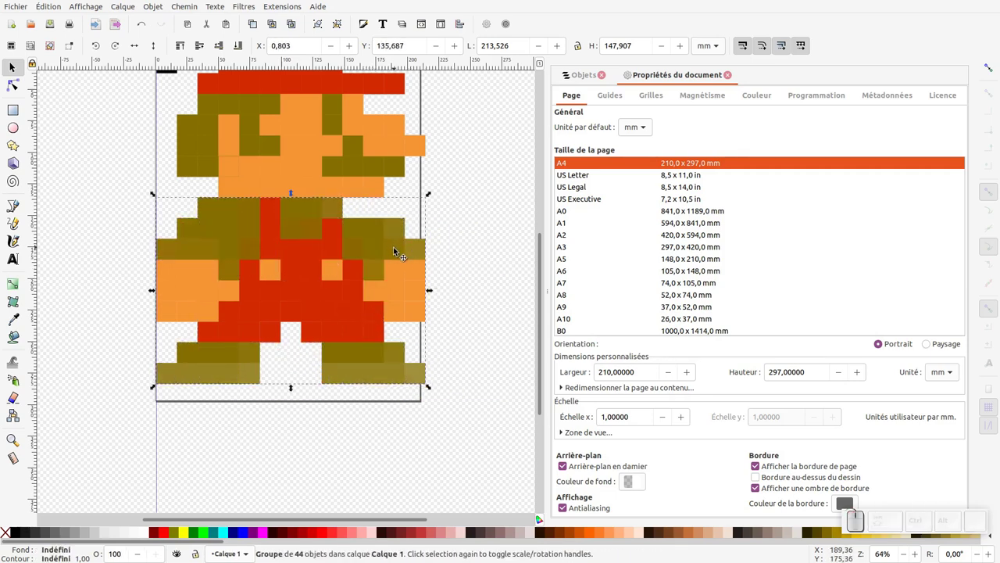
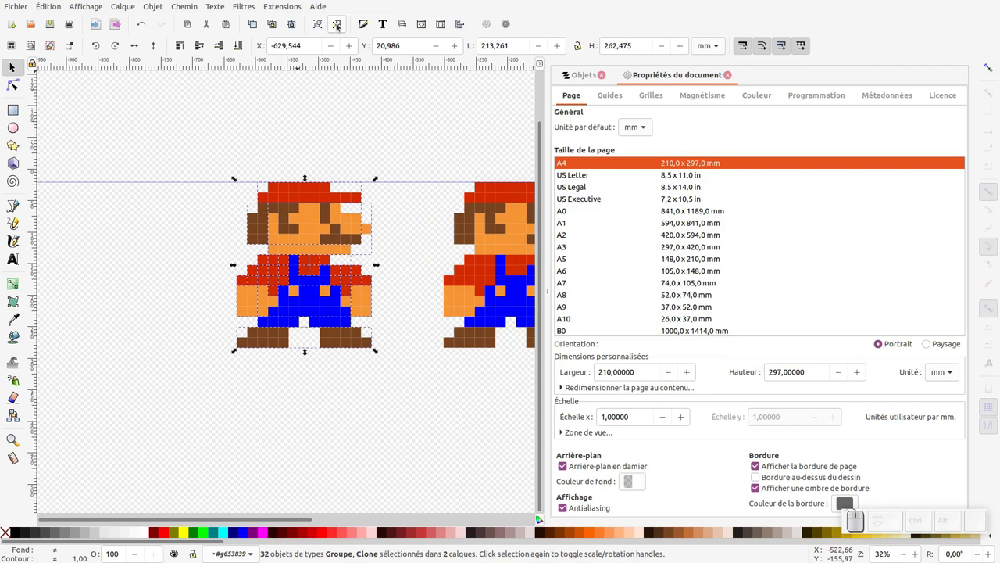
# - Ungroup the recoloured Mario tile groups back into individual tiles
pyautogui.click(339, 26)
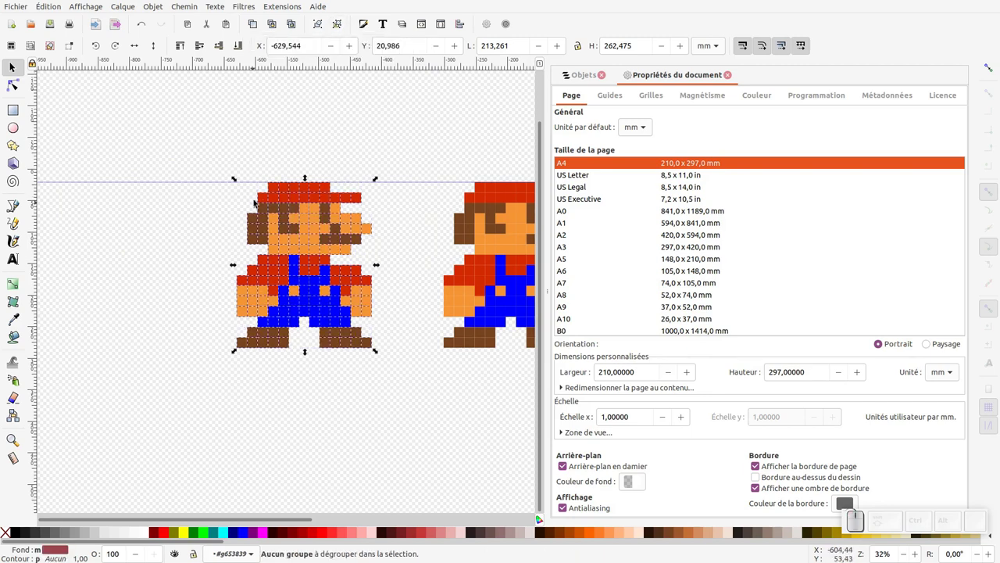